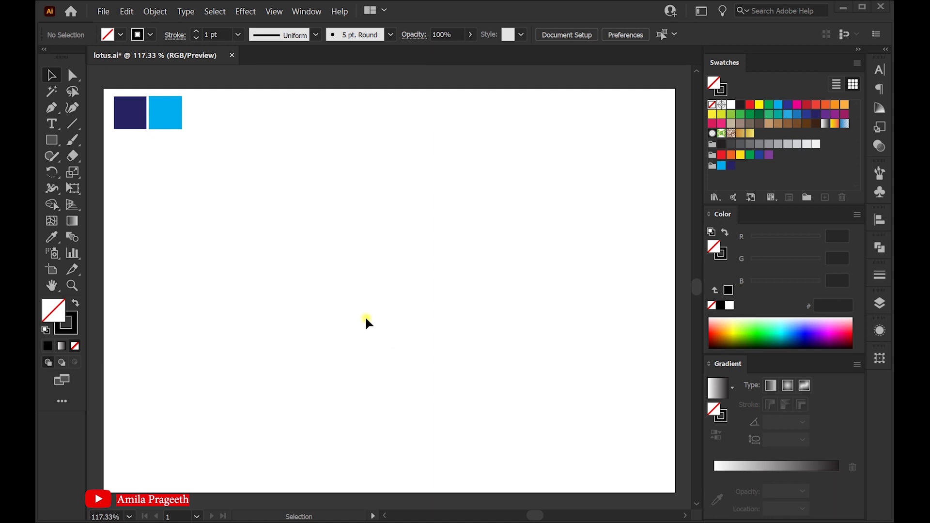
Draw a large outlined ellipse, 95 mm wide, across the middle of the artboard
right_click(56, 143)
drag(118, 173, 440, 227)
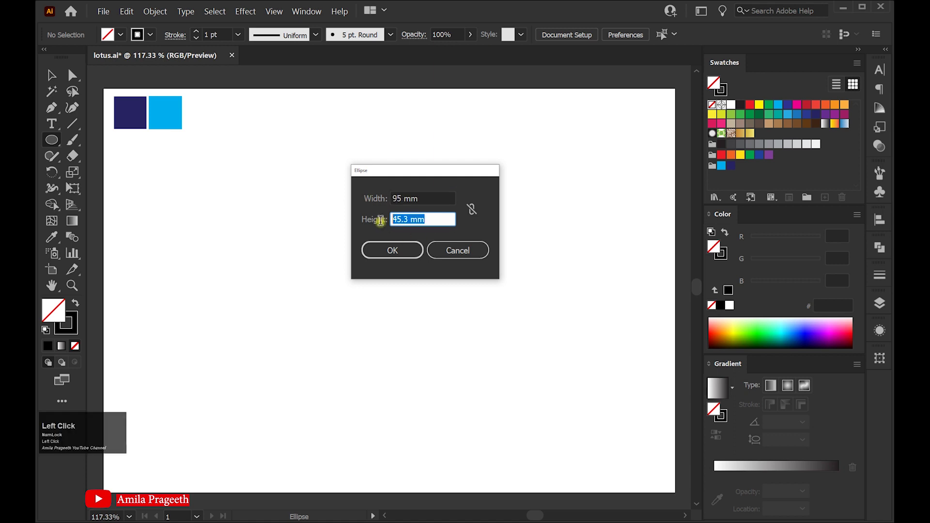
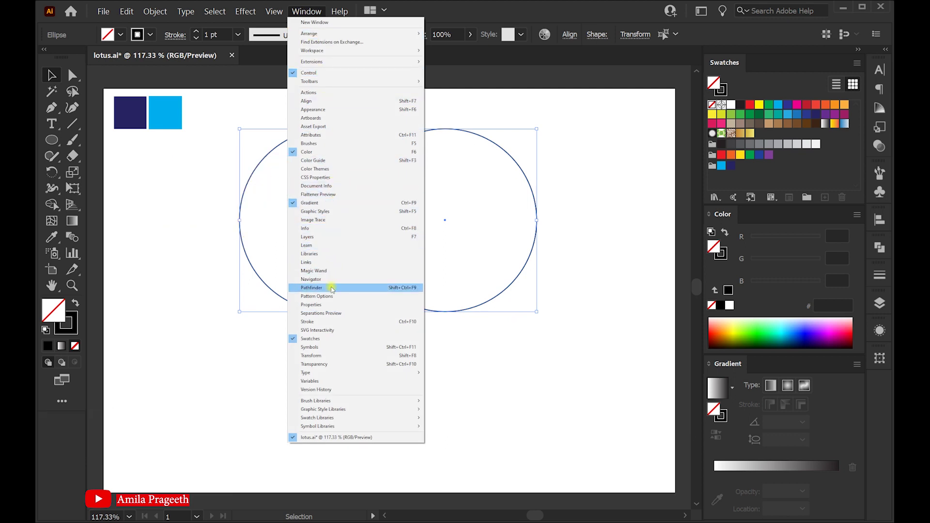
Intersect two overlapping circles with Pathfinder into a single pointed petal shape
drag(337, 290, 57, 172)
click(57, 172)
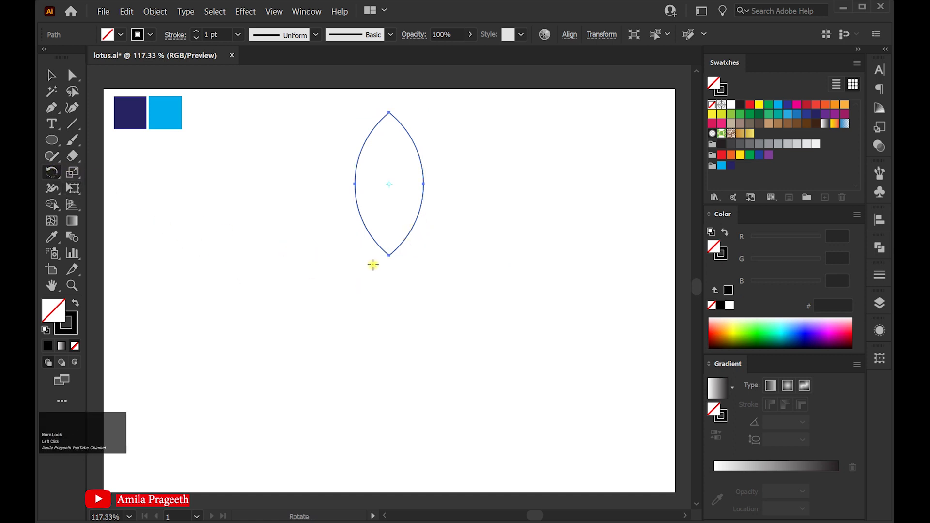
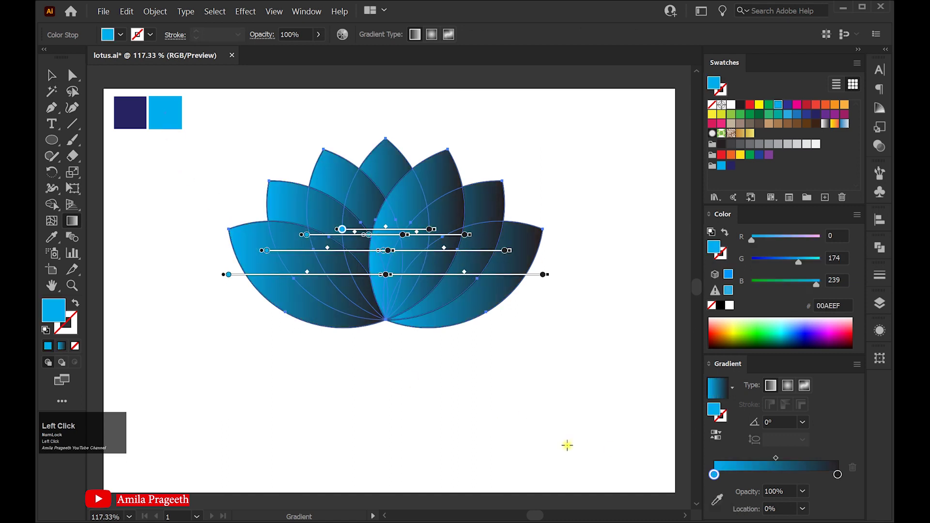
Fill the petals with a navy-to-bright-blue gradient running upward at 90° from the base
click(842, 476)
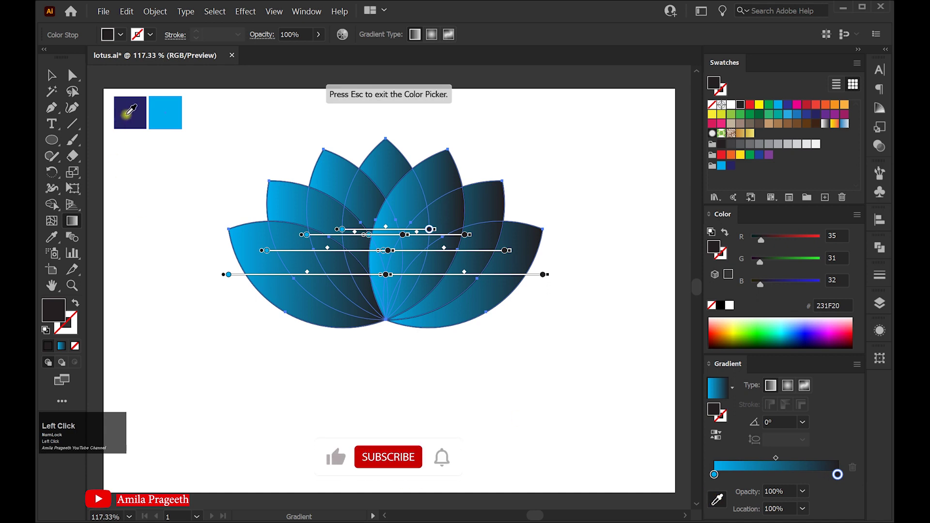
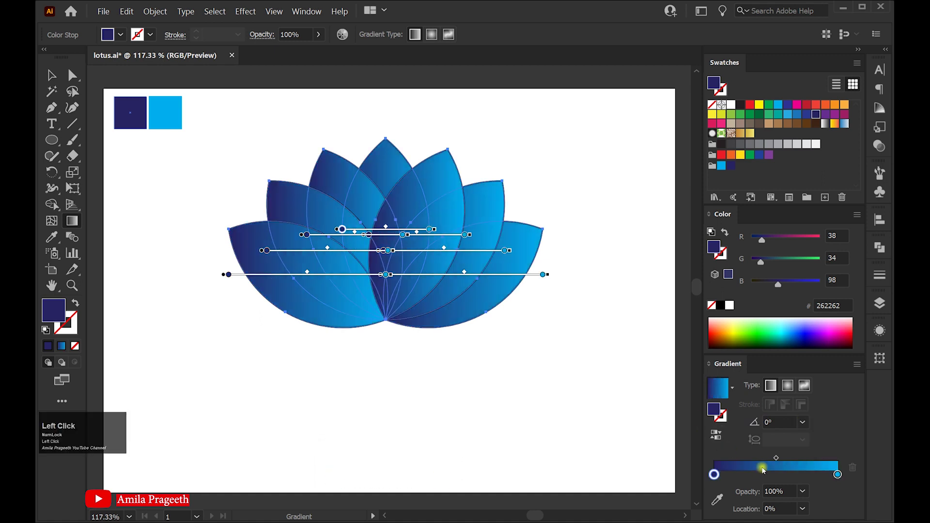
drag(780, 460, 806, 424)
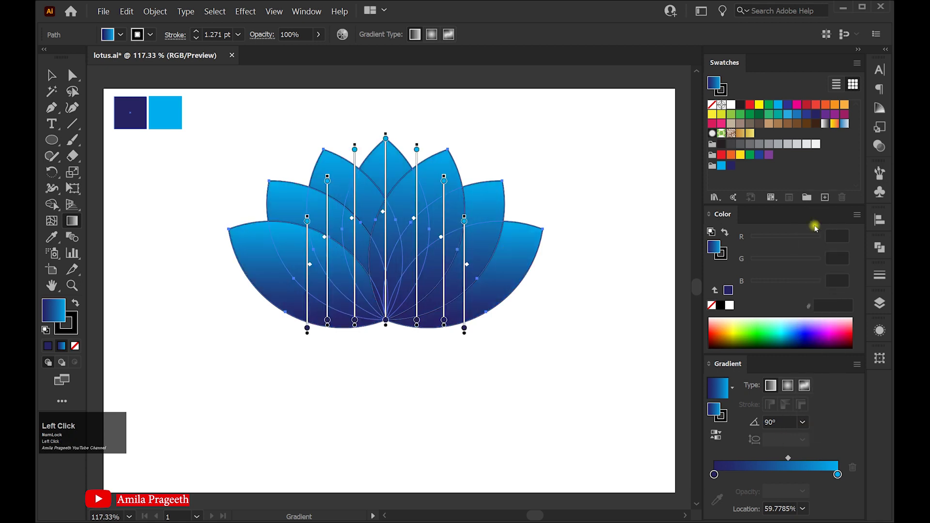
Set the petals' blend mode to Screen in the Transparency panel so overlaps glow lighter
click(53, 78)
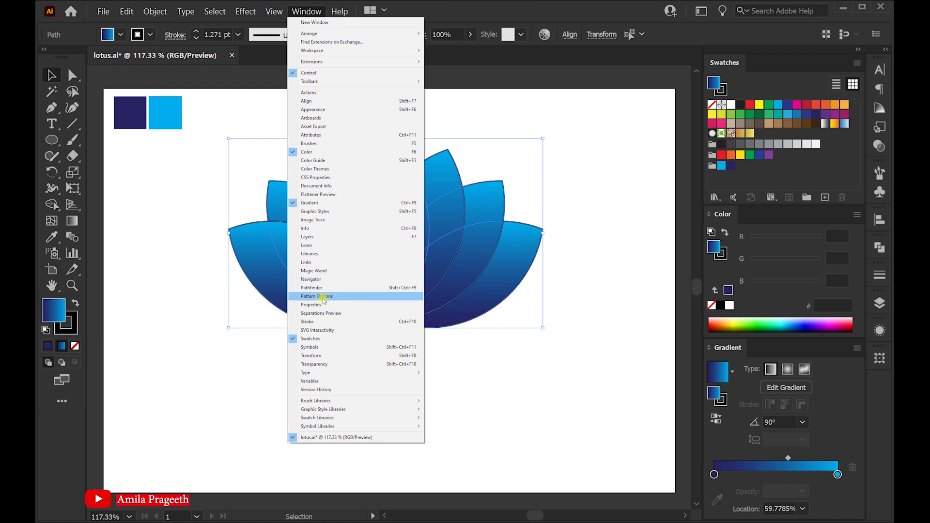
click(321, 365)
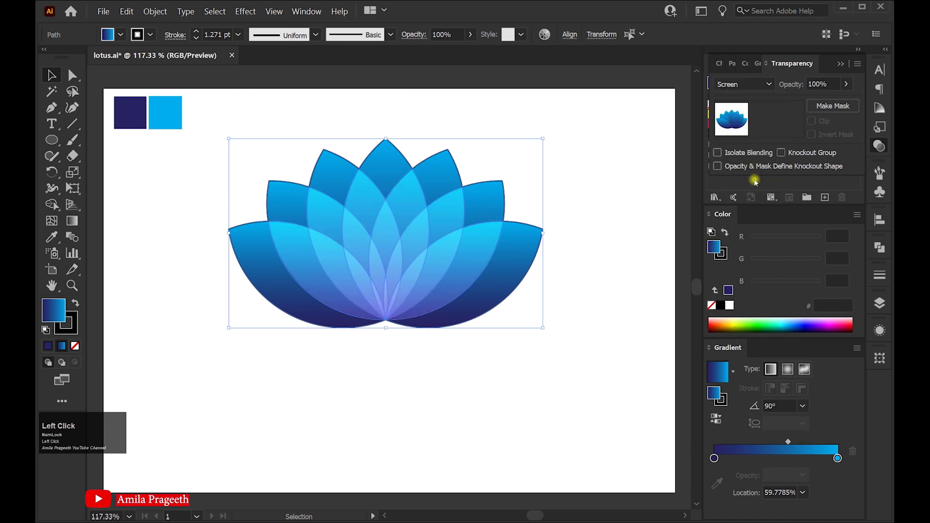
click(838, 66)
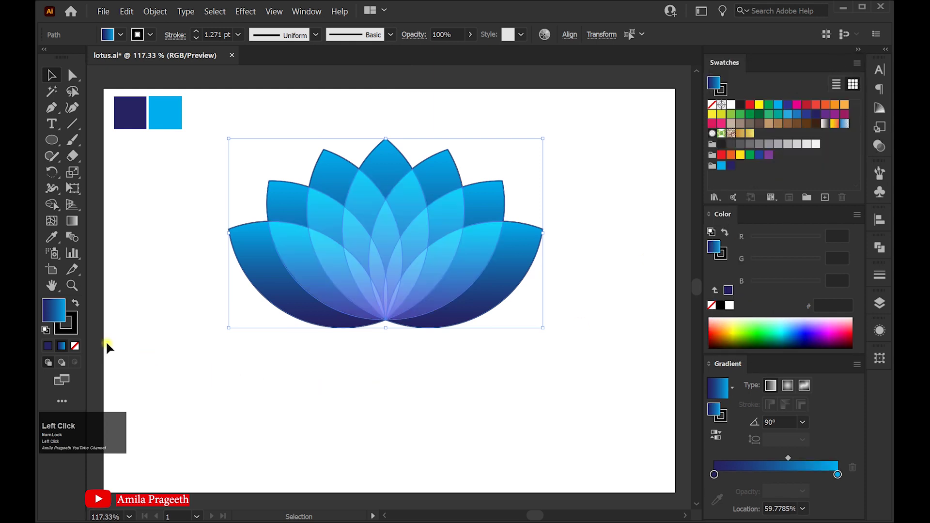
click(77, 325)
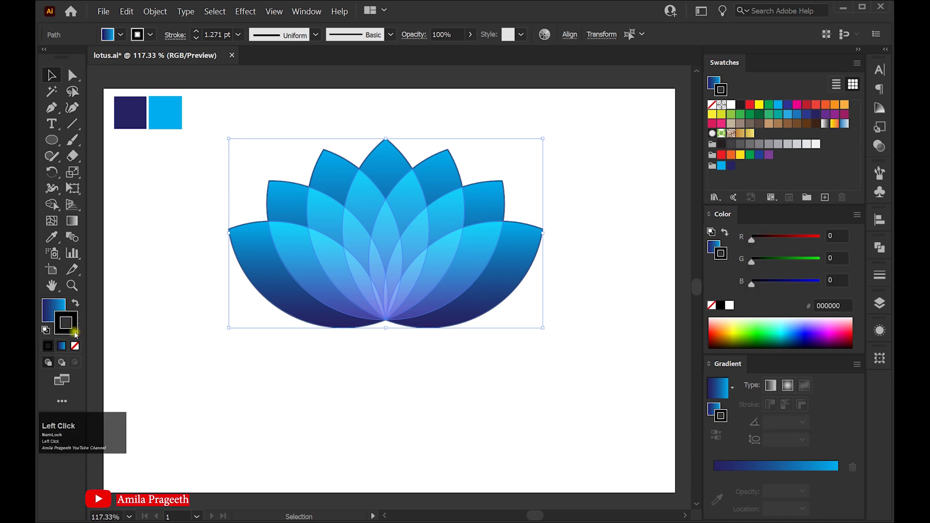
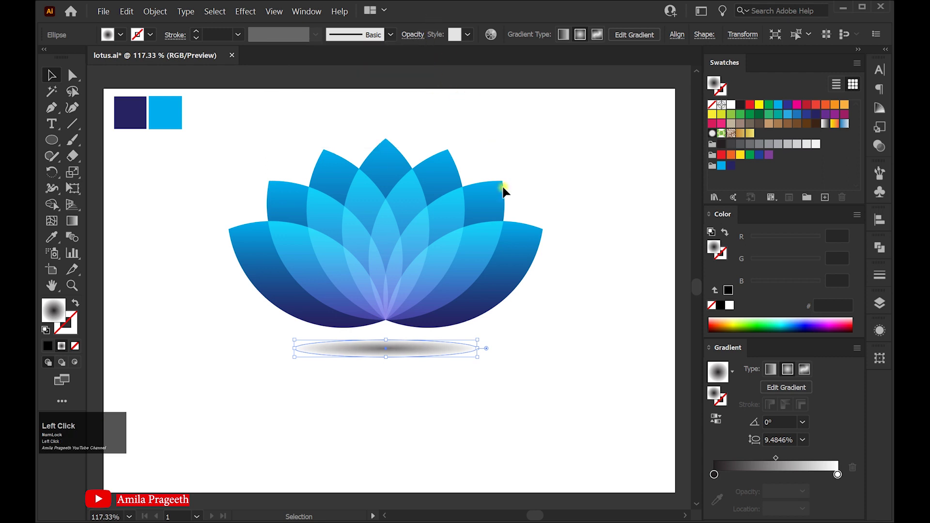
Tighten the shadow's radial gradient midpoint and group the lotus with its shadow ellipse
drag(778, 460, 388, 239)
right_click(388, 239)
click(411, 287)
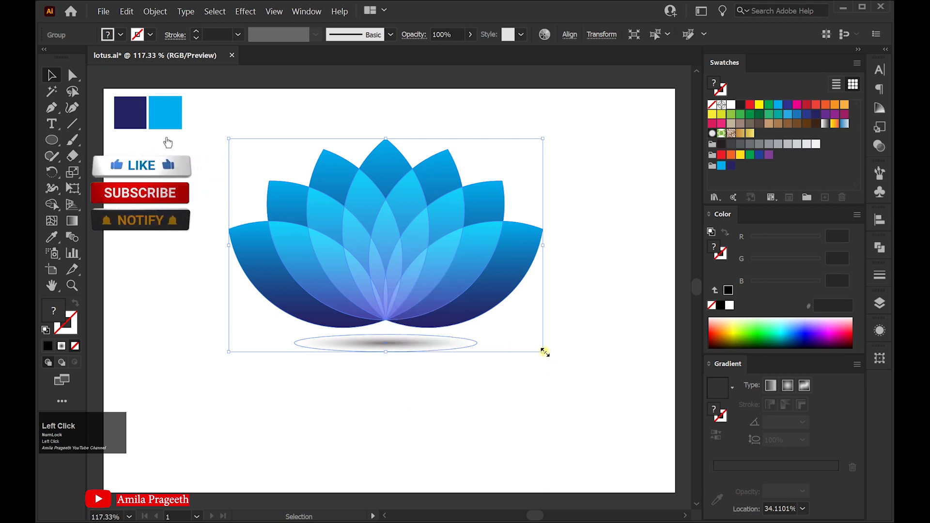